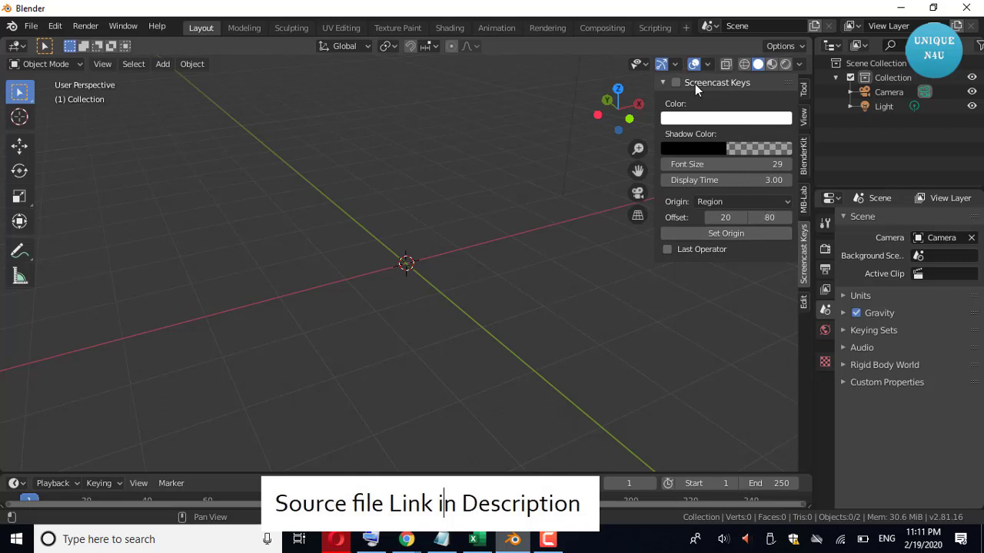
- Enable the Screencast Keys add-on and hide the sidebar
{"action": "left_click", "coordinate": [356, 367]}
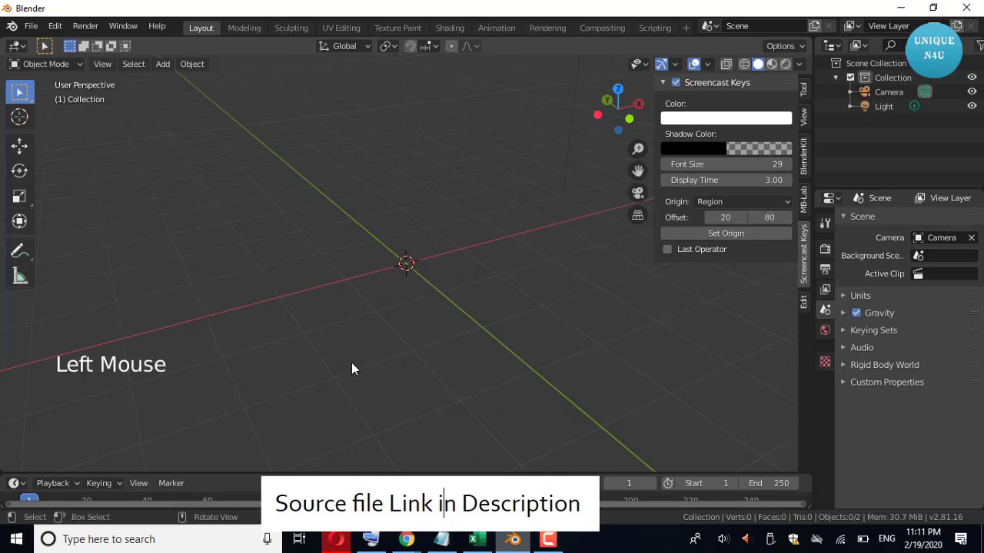
{"action": "key", "text": "n"}
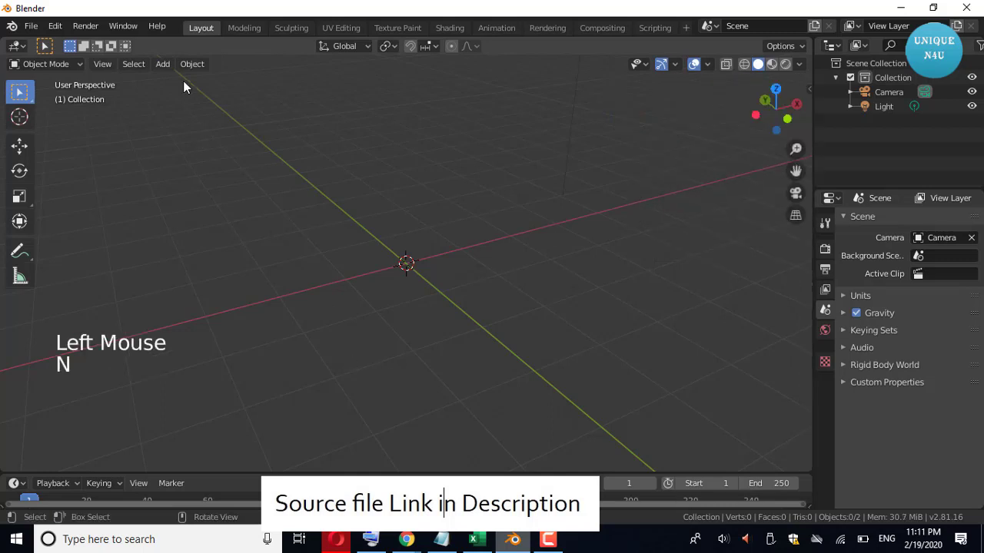
- Add a torus to the empty scene from the Add > Mesh list
{"action": "left_click", "coordinate": [171, 68]}
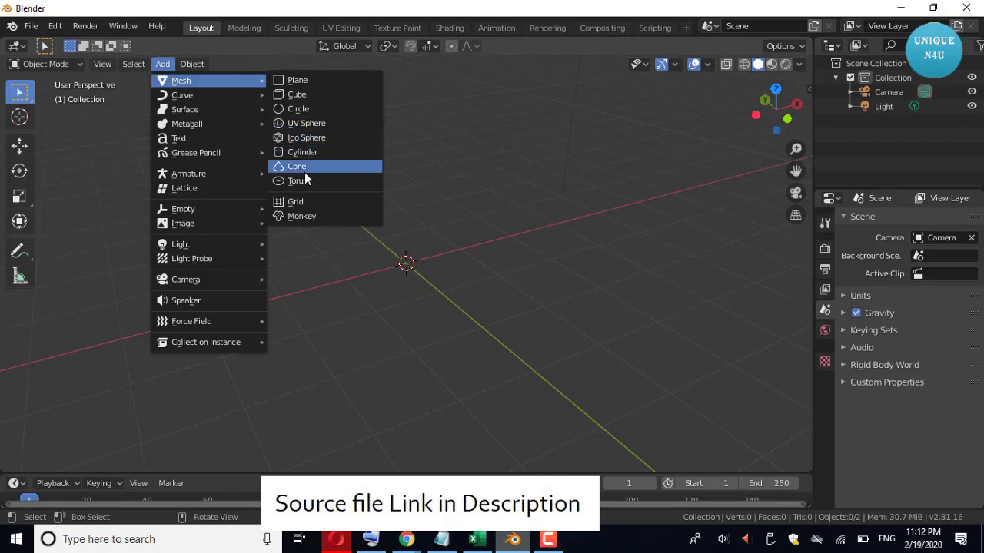
{"action": "scroll", "scroll_direction": "up", "scroll_amount": 3}
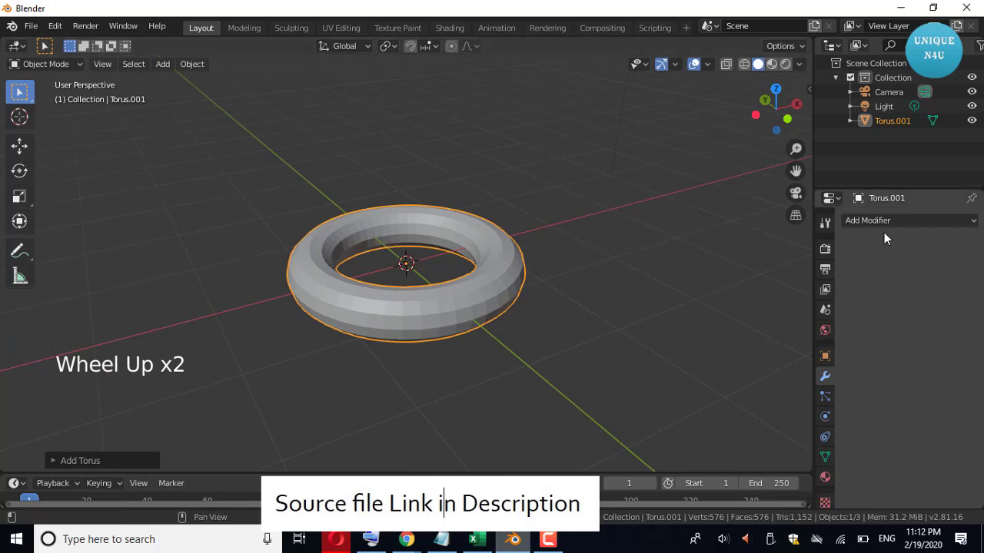
- Add a Remesh modifier to the torus in Blocks mode and settle octree depth at 3
{"action": "left_click", "coordinate": [887, 224]}
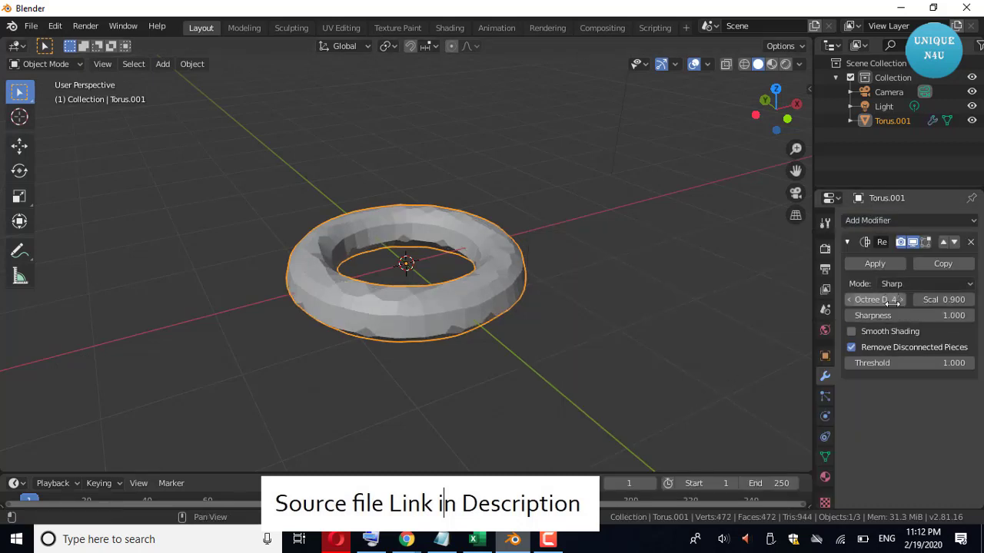
{"action": "left_click", "coordinate": [905, 289]}
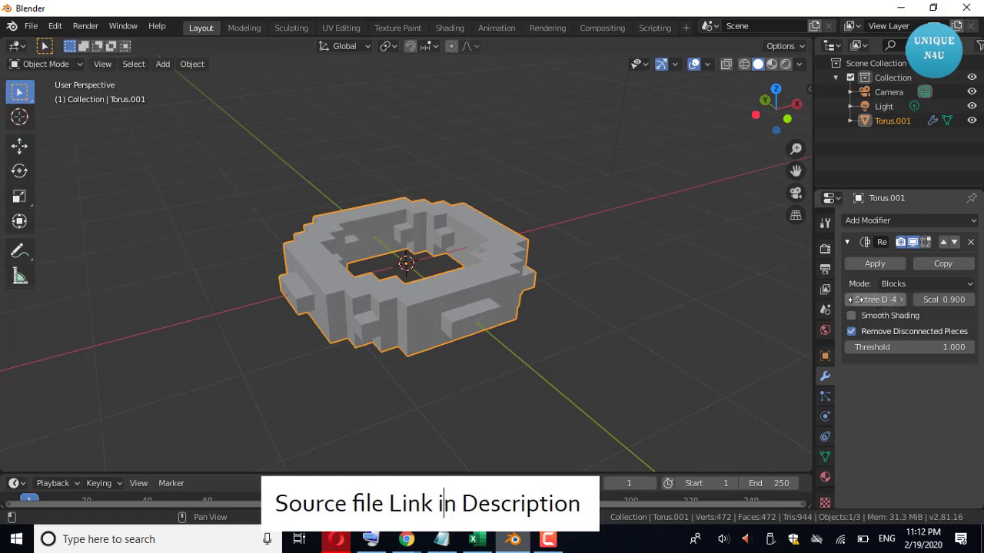
{"action": "left_click", "coordinate": [851, 303]}
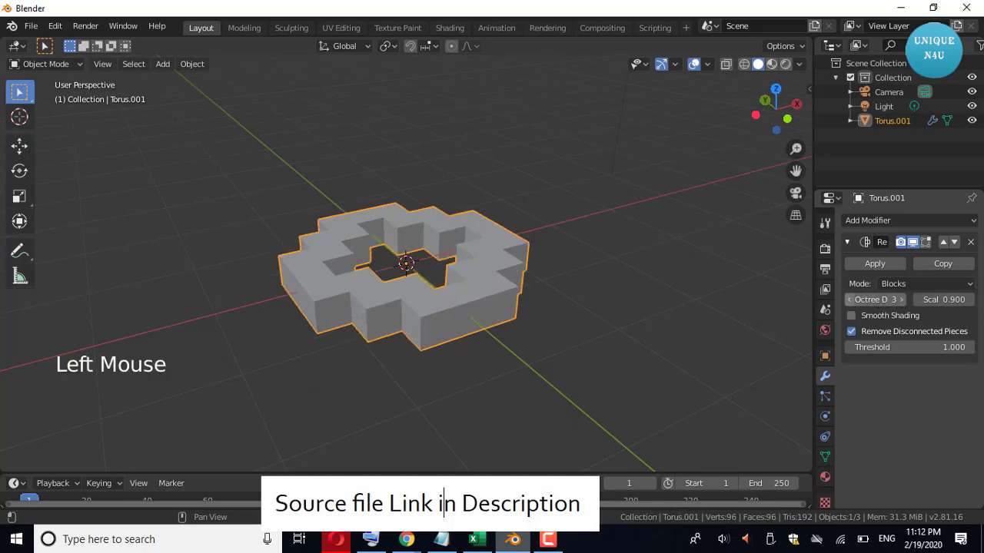
{"action": "left_click", "coordinate": [855, 306]}
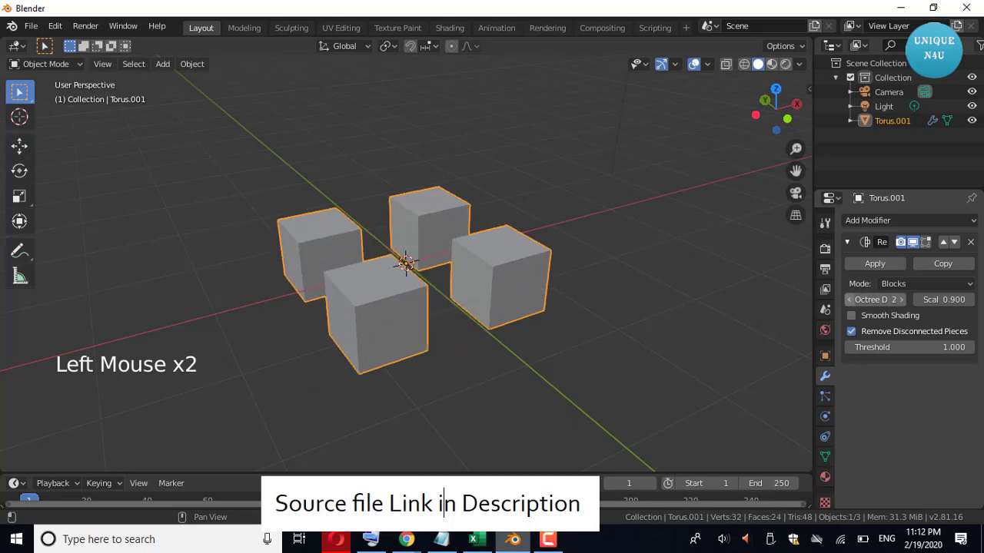
{"action": "left_click", "coordinate": [853, 304]}
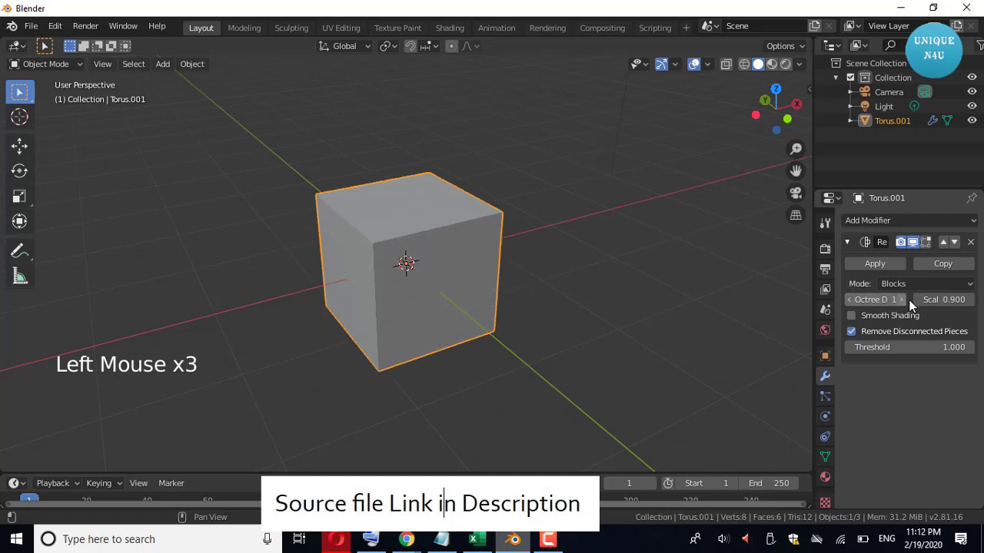
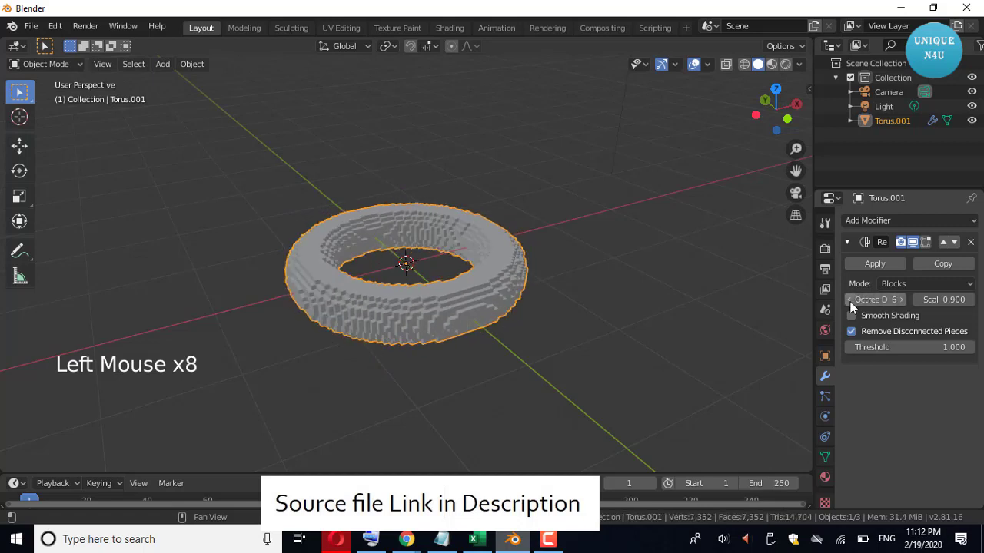
{"action": "left_click", "coordinate": [853, 304]}
{"action": "left_click", "coordinate": [852, 304]}
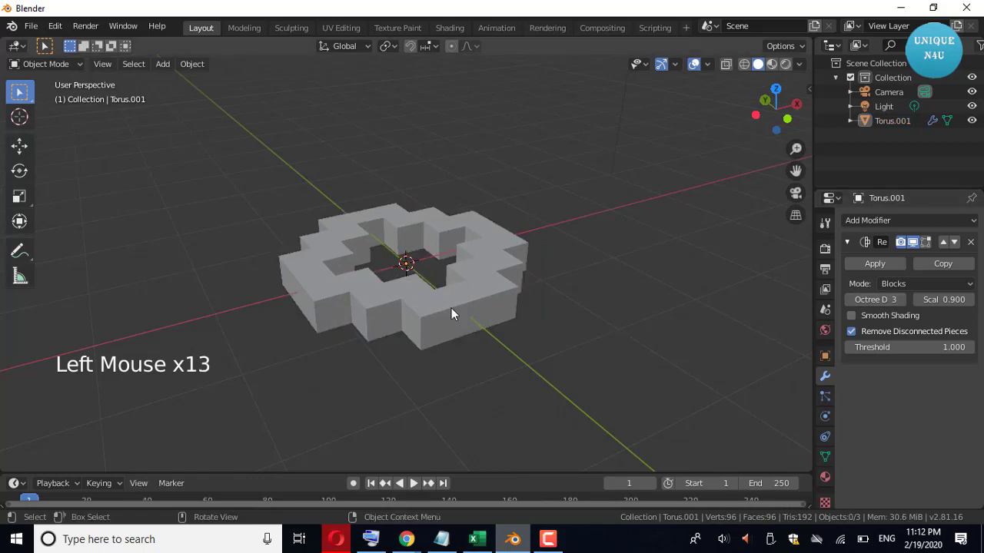
- Move the blocky torus about 2.2 m along the X axis and confirm
{"action": "key", "text": "g"}
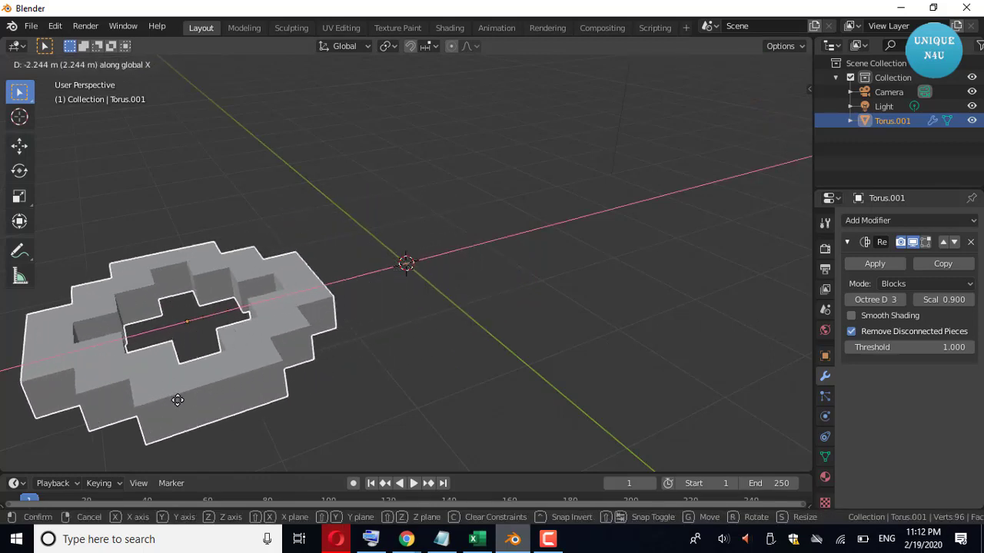
{"action": "scroll", "scroll_direction": "down", "scroll_amount": 3}
{"action": "scroll", "scroll_direction": "up", "scroll_amount": 3}
{"action": "left_click", "coordinate": [379, 360]}
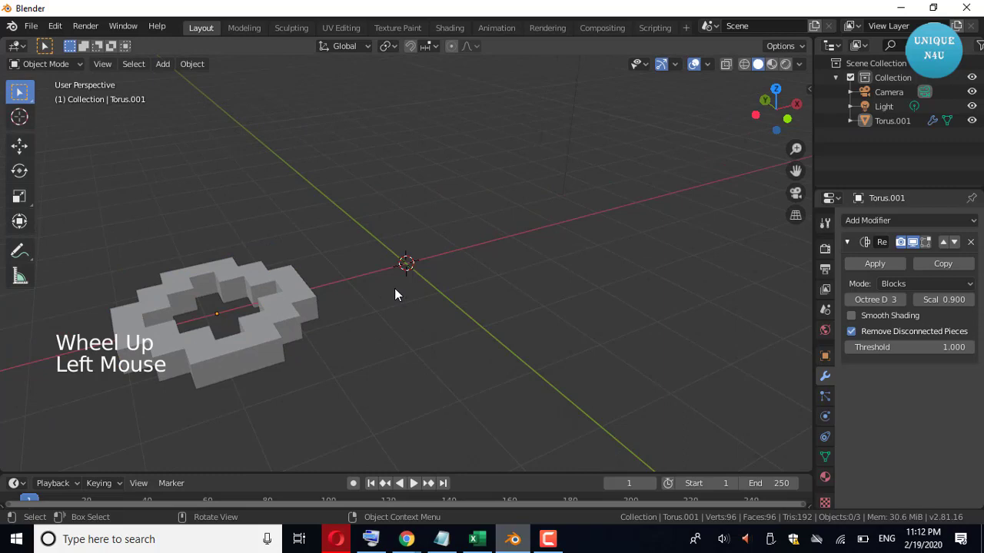
- Add a sphere at the origin and give it a Remesh modifier in Blocks mode
{"action": "left_click", "coordinate": [168, 67]}
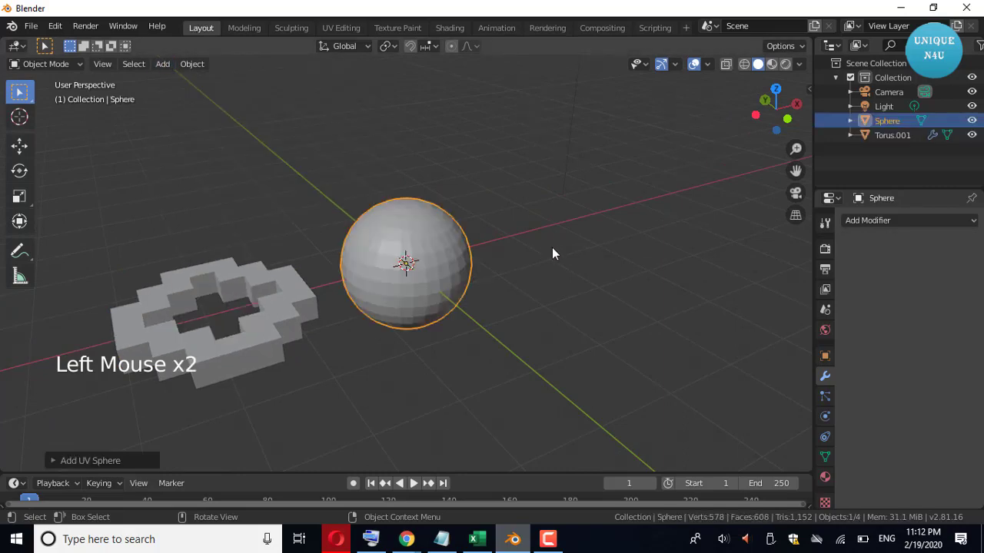
{"action": "scroll", "scroll_direction": "up", "scroll_amount": 3}
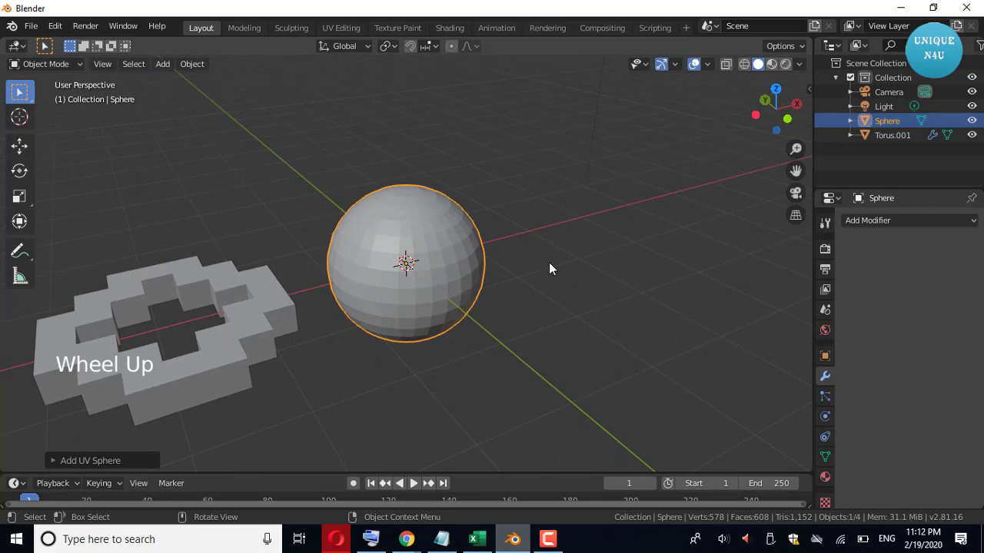
{"action": "left_click", "coordinate": [879, 222]}
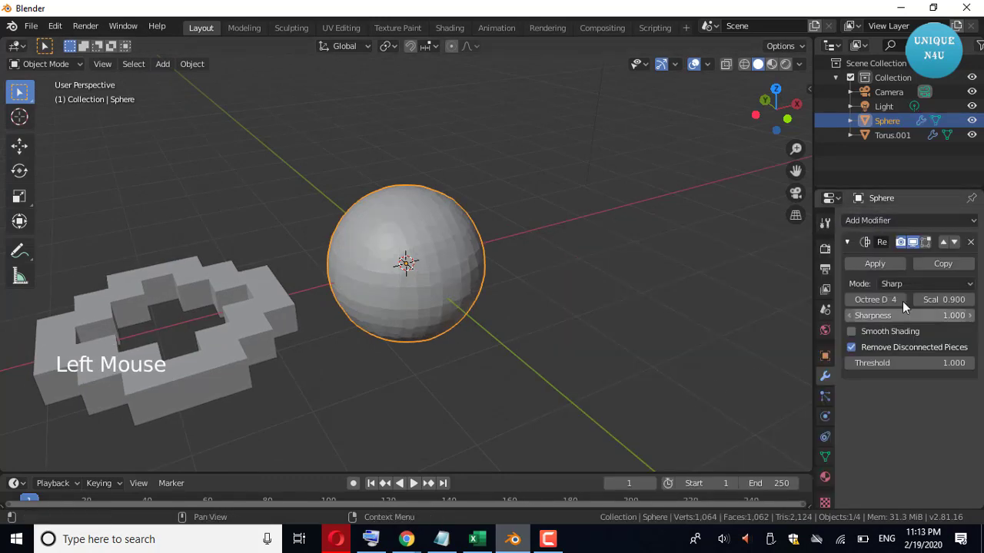
{"action": "left_click", "coordinate": [910, 288]}
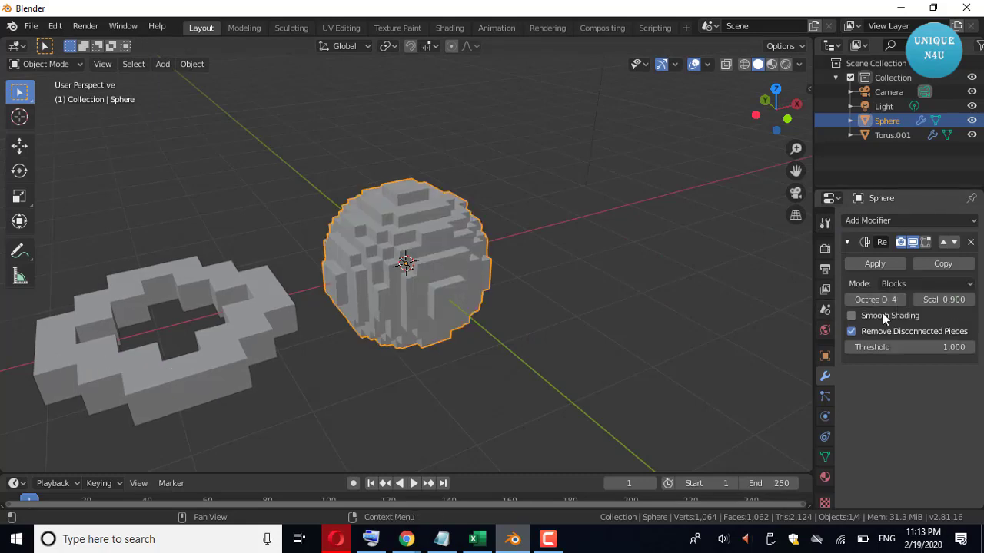
- Raise the sphere's octree depth to 5, then lower it back to 4 and reselect it
{"action": "left_click", "coordinate": [903, 308]}
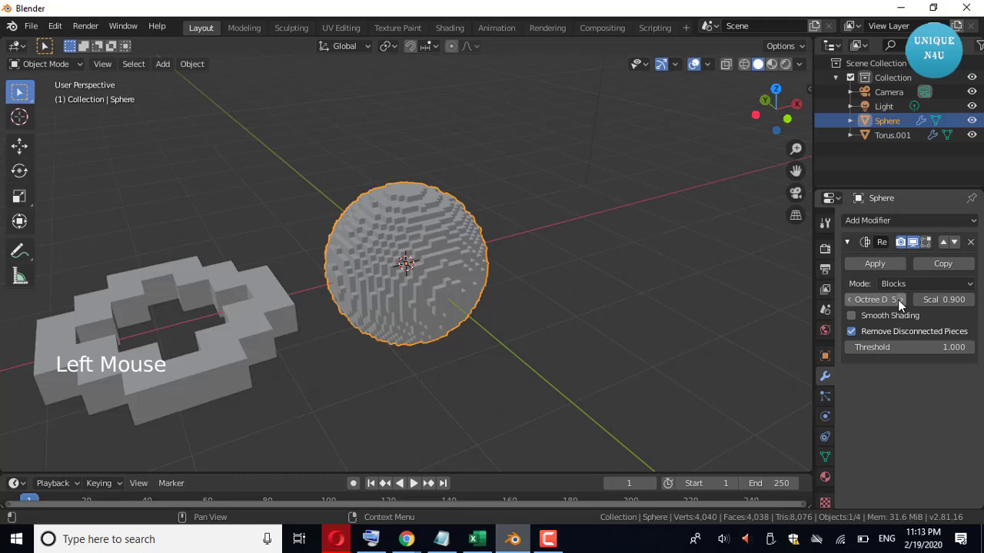
{"action": "left_click", "coordinate": [903, 308]}
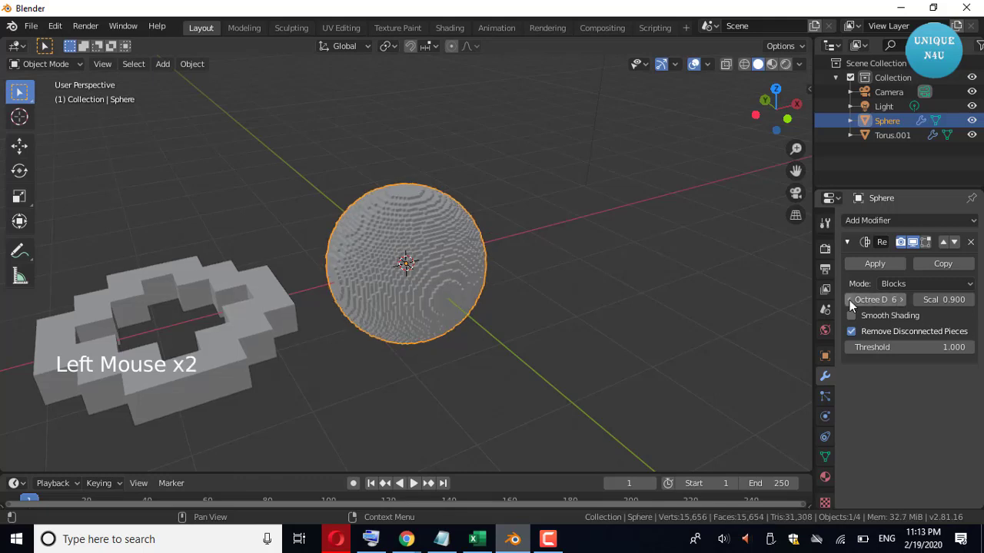
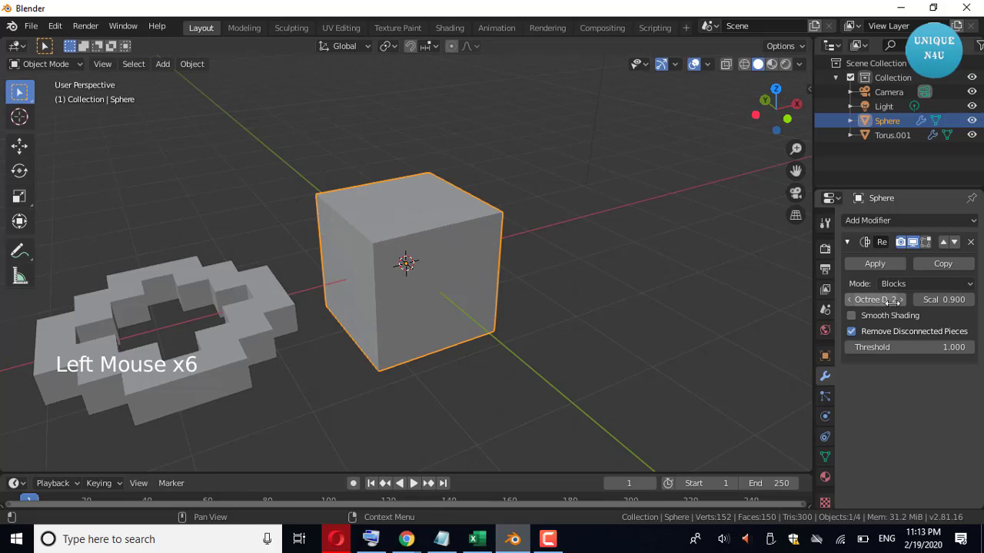
{"action": "left_click", "coordinate": [906, 308]}
{"action": "left_click", "coordinate": [905, 312]}
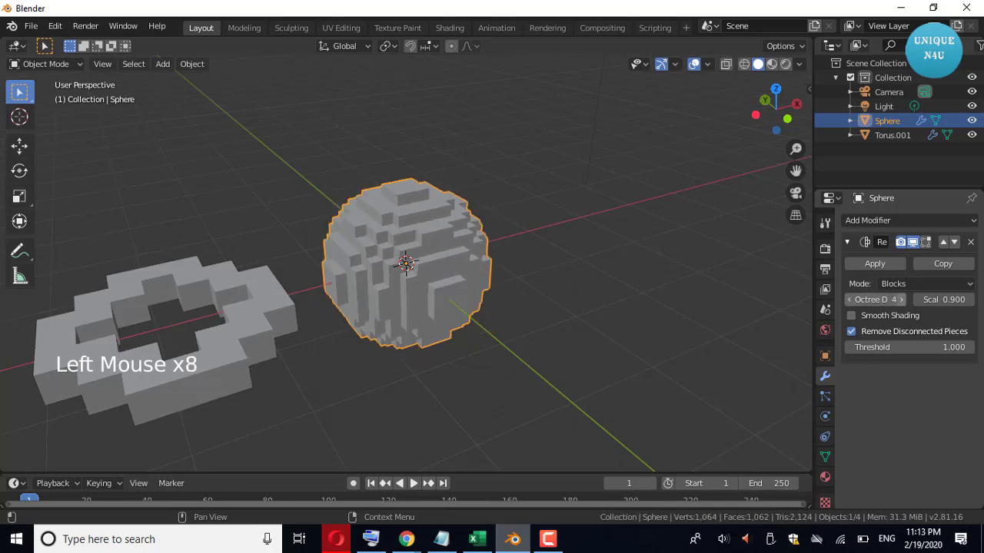
{"action": "left_click", "coordinate": [906, 308]}
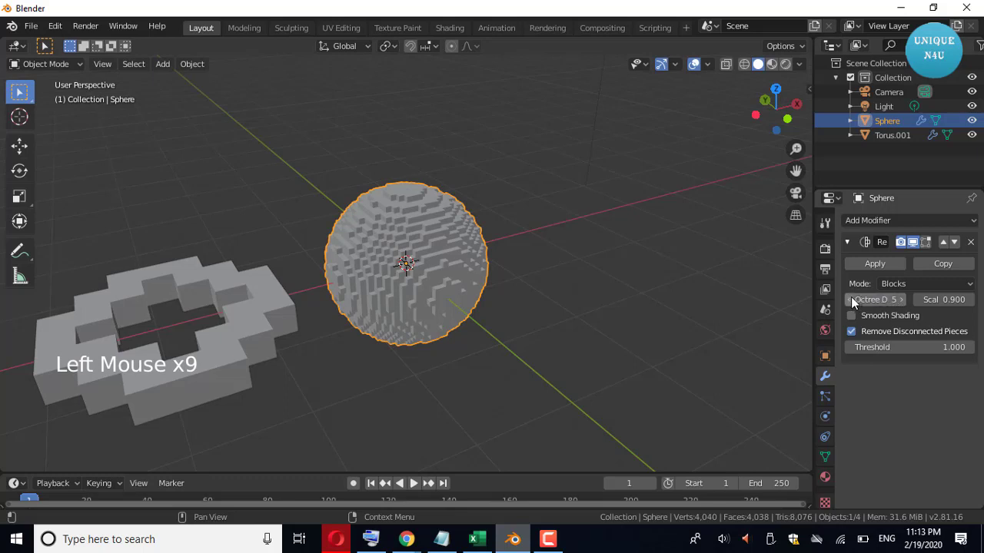
{"action": "left_click", "coordinate": [857, 303]}
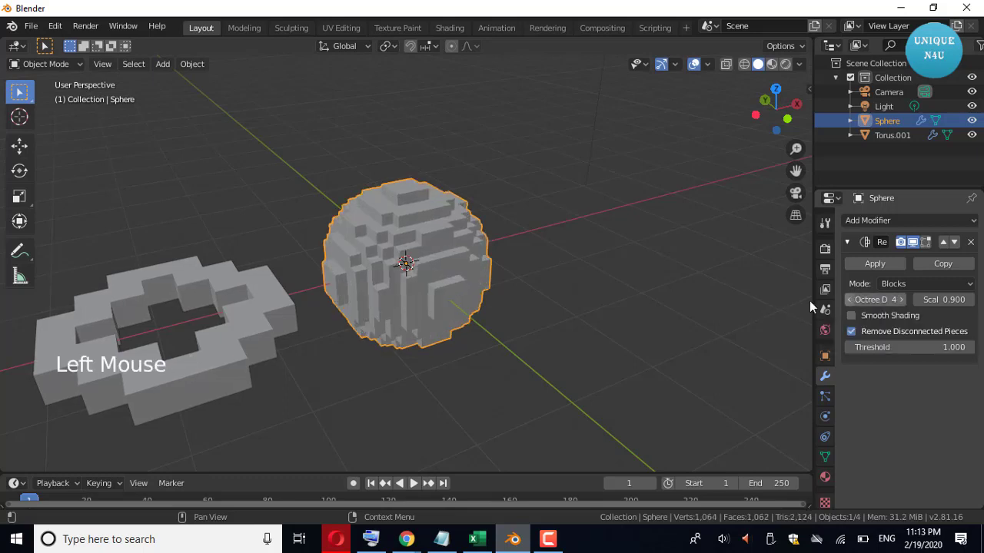
{"action": "left_click", "coordinate": [680, 327]}
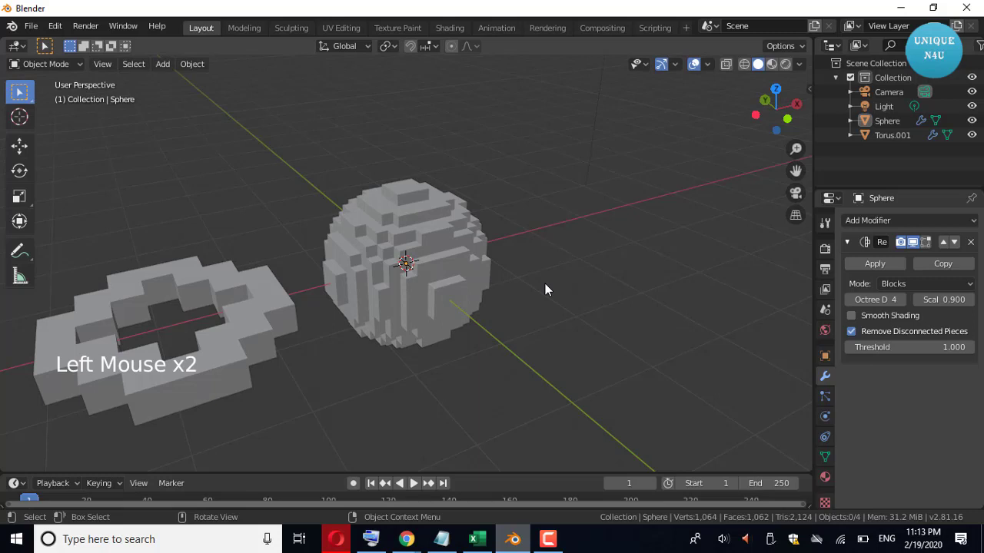
{"action": "left_click", "coordinate": [472, 283]}
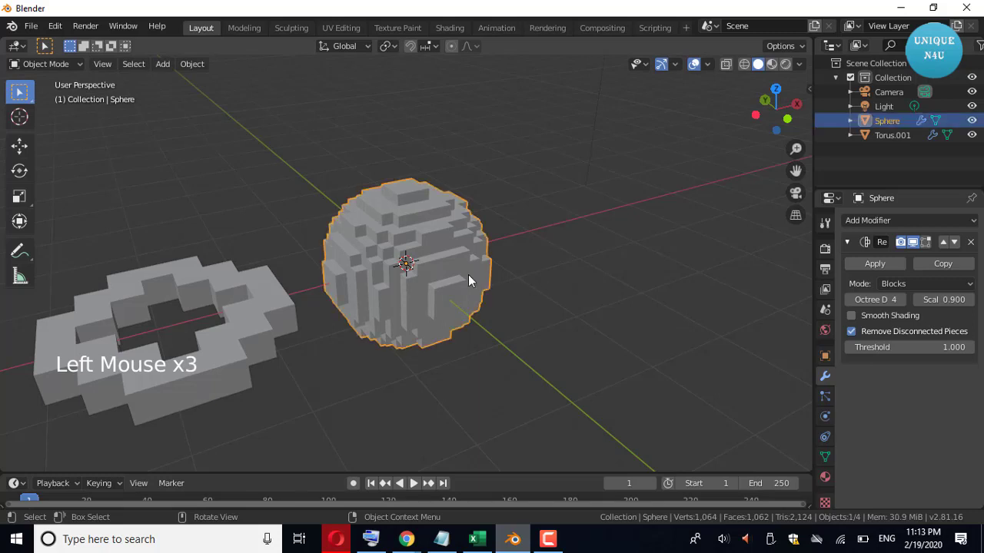
- Move the blocky sphere off along the Y axis and deselect it
{"action": "key", "text": "g"}
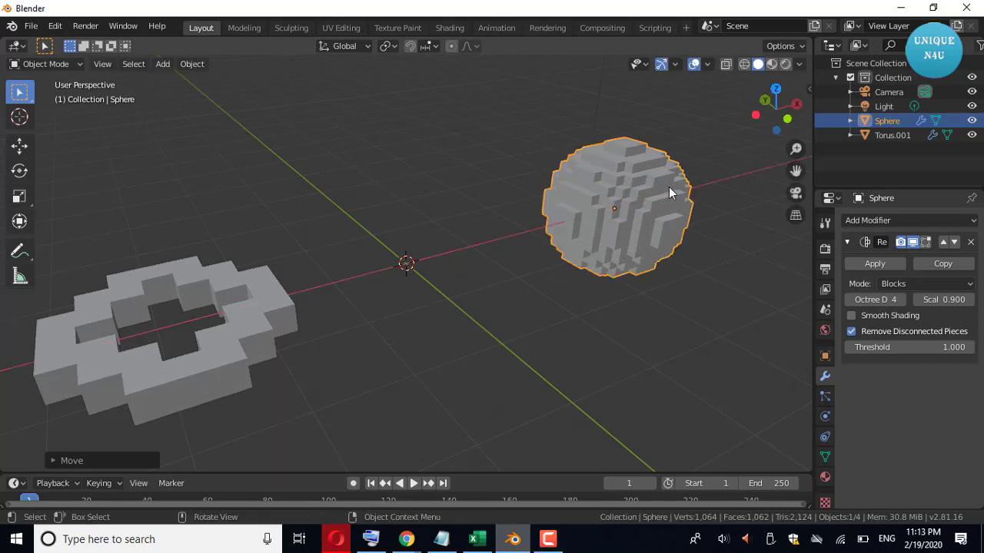
{"action": "left_click", "coordinate": [629, 304]}
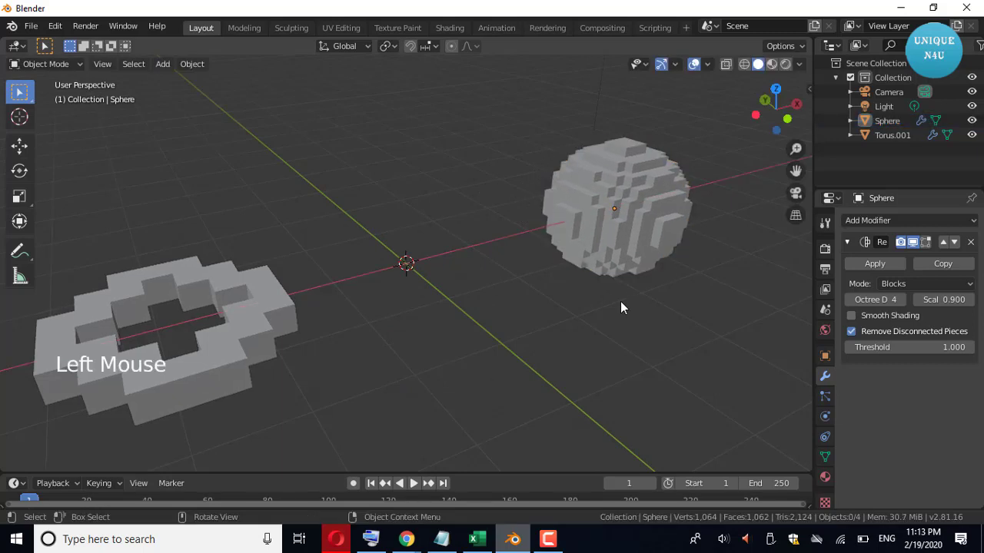
- Add a cone at the origin and make it blocky with a Remesh modifier in Blocks mode
{"action": "left_click", "coordinate": [160, 68]}
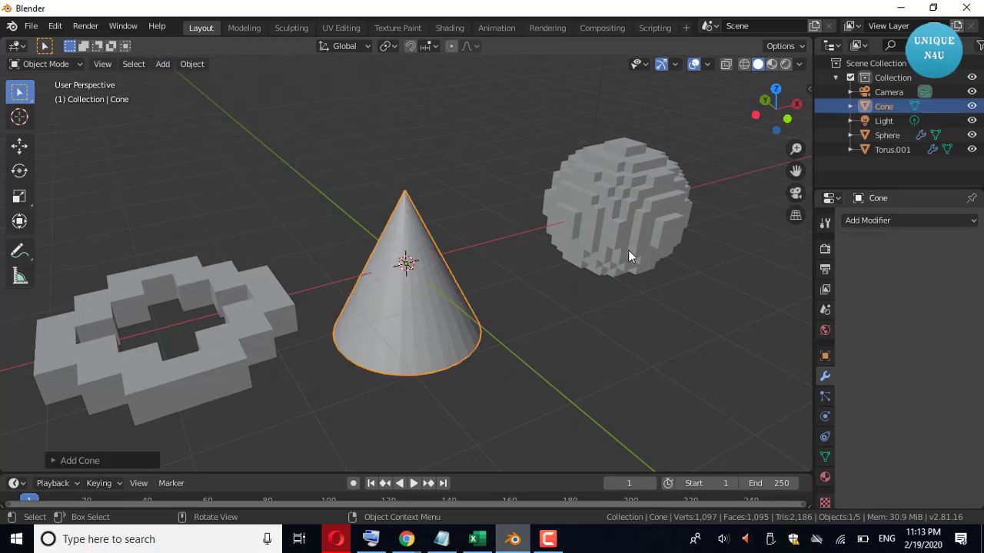
{"action": "left_click", "coordinate": [865, 225]}
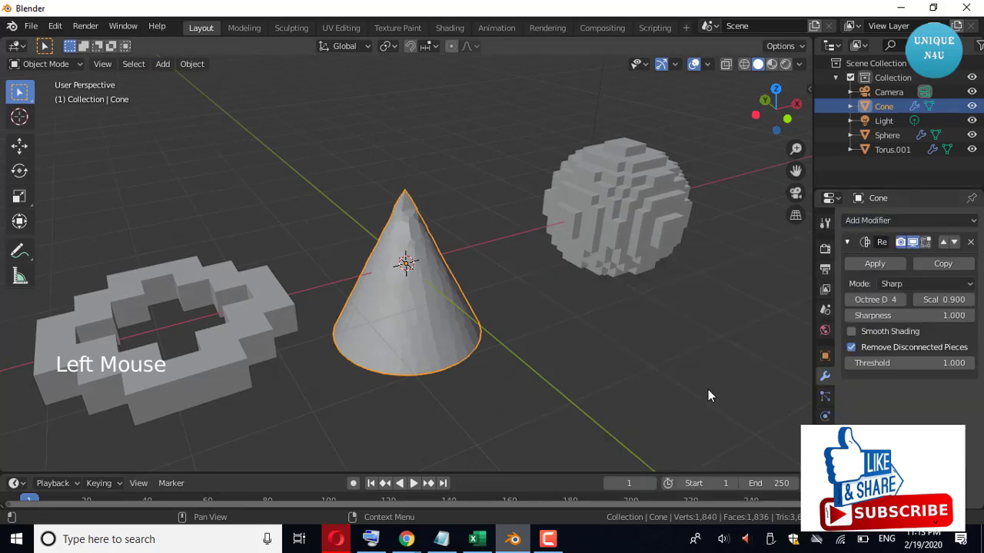
{"action": "left_click", "coordinate": [910, 280]}
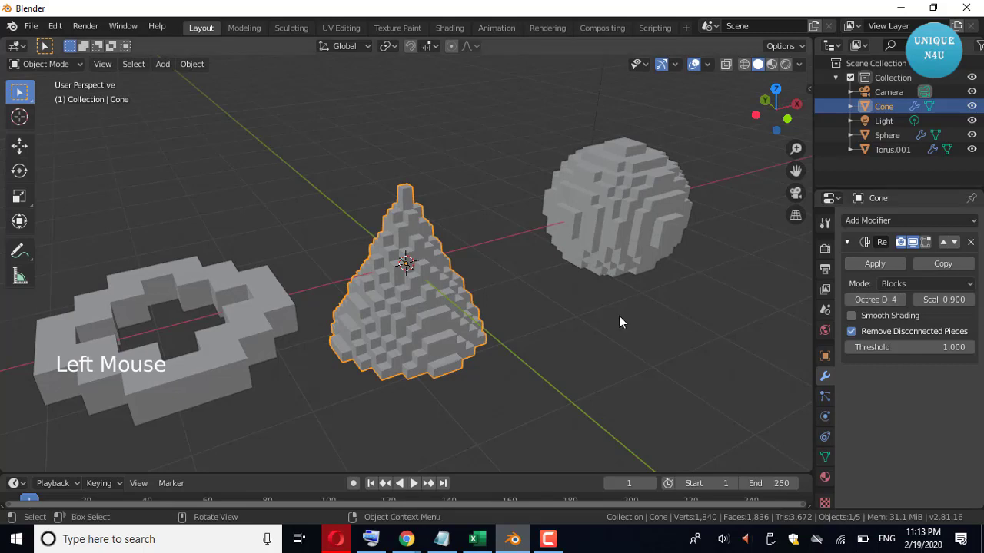
- Undo a vertical stretch, then raise, scale up and shift the cone along X
{"action": "key", "text": "s"}
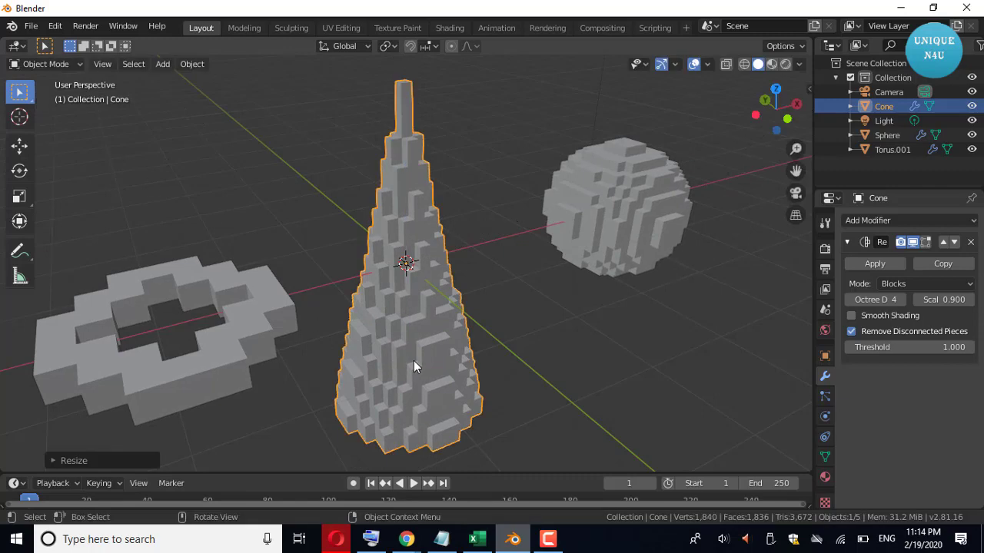
{"action": "key", "text": "ctrl+z"}
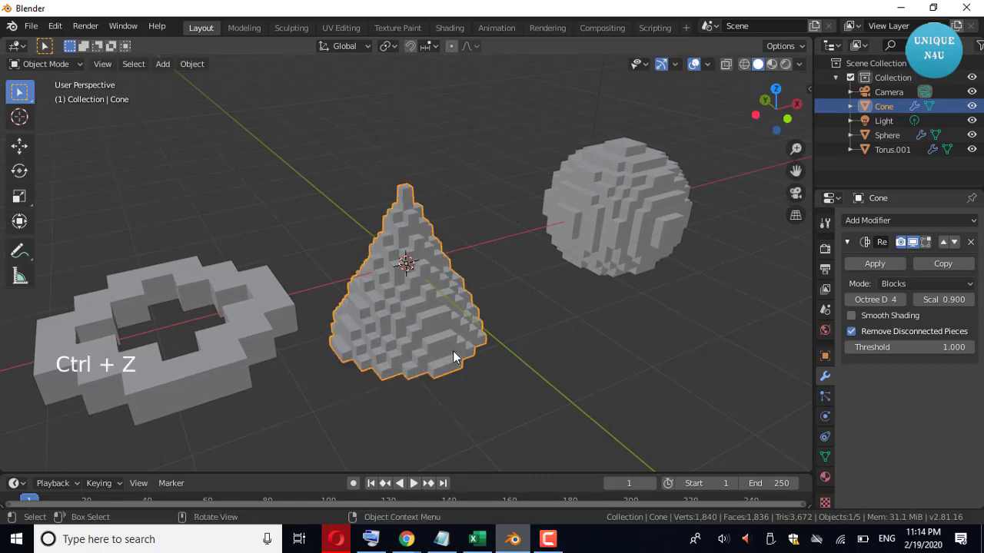
{"action": "key", "text": "g"}
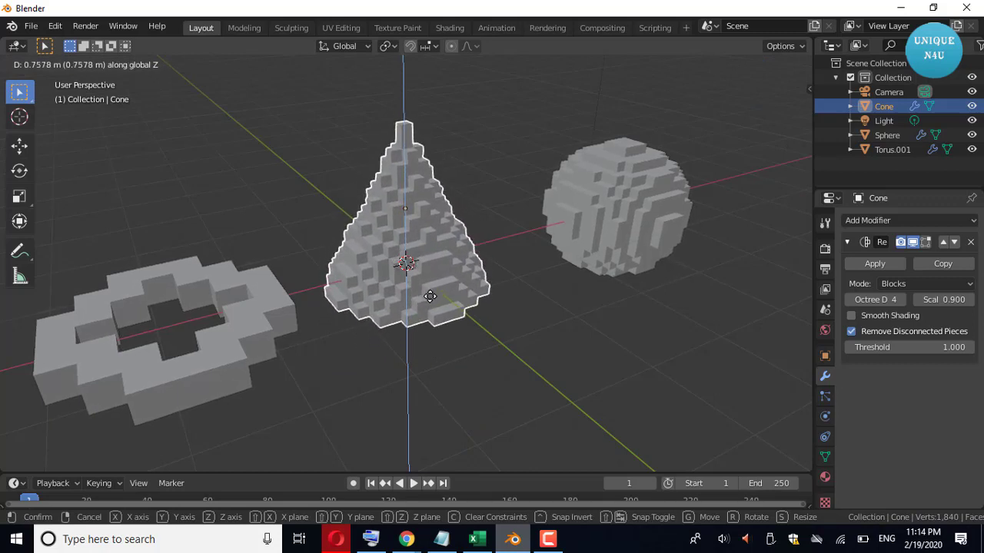
{"action": "key", "text": "s"}
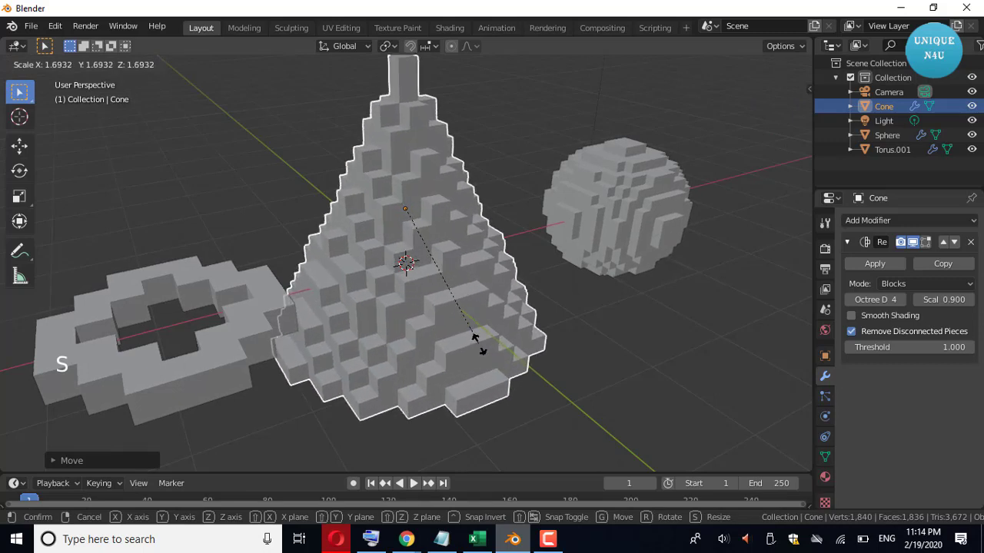
{"action": "key", "text": "g"}
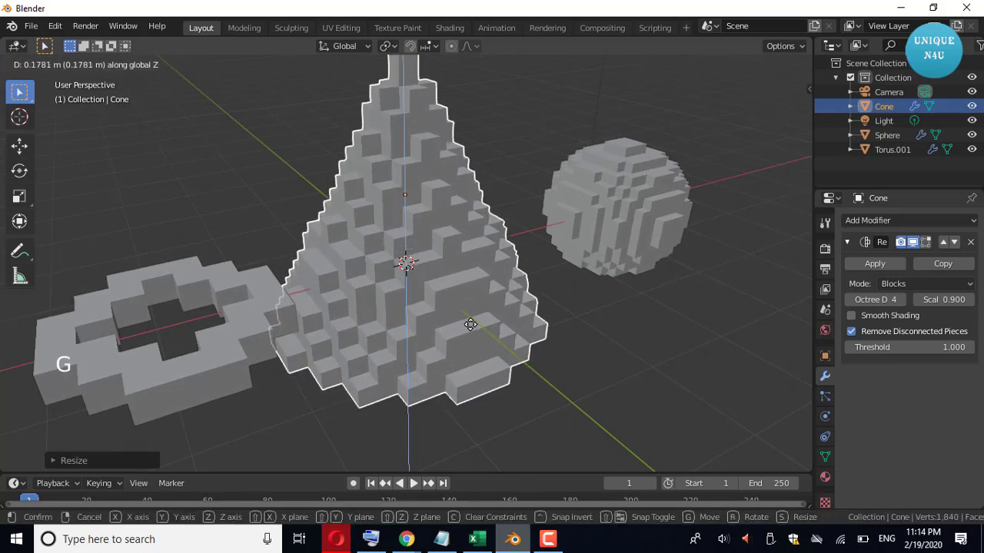
{"action": "key", "text": "g"}
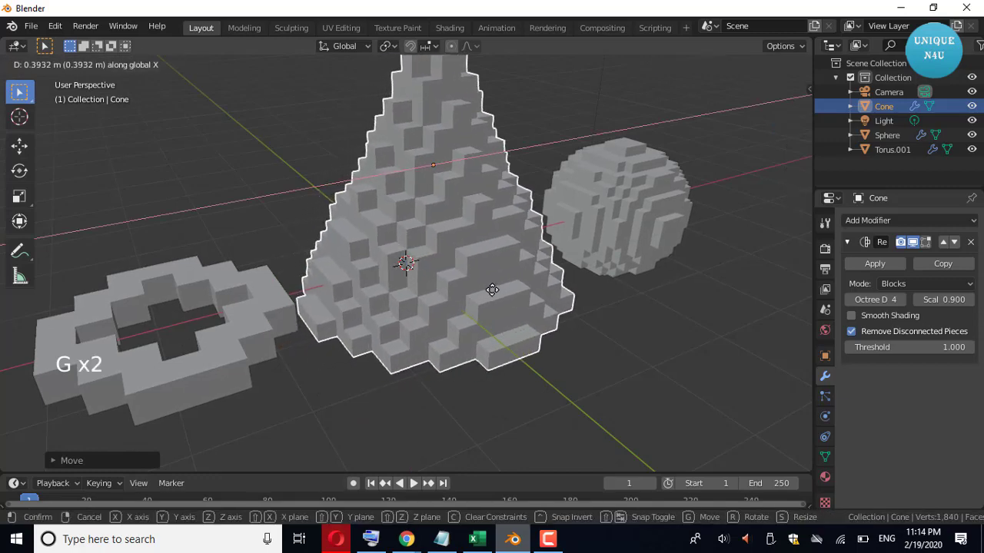
{"action": "scroll", "scroll_direction": "down", "scroll_amount": 3}
{"action": "scroll", "scroll_direction": "up", "scroll_amount": 3}
{"action": "left_click", "coordinate": [637, 353]}
- Reselect the cone, enlarge it slightly and move it into its final place beside the sphere
{"action": "left_click", "coordinate": [474, 285]}
{"action": "key", "text": "s"}
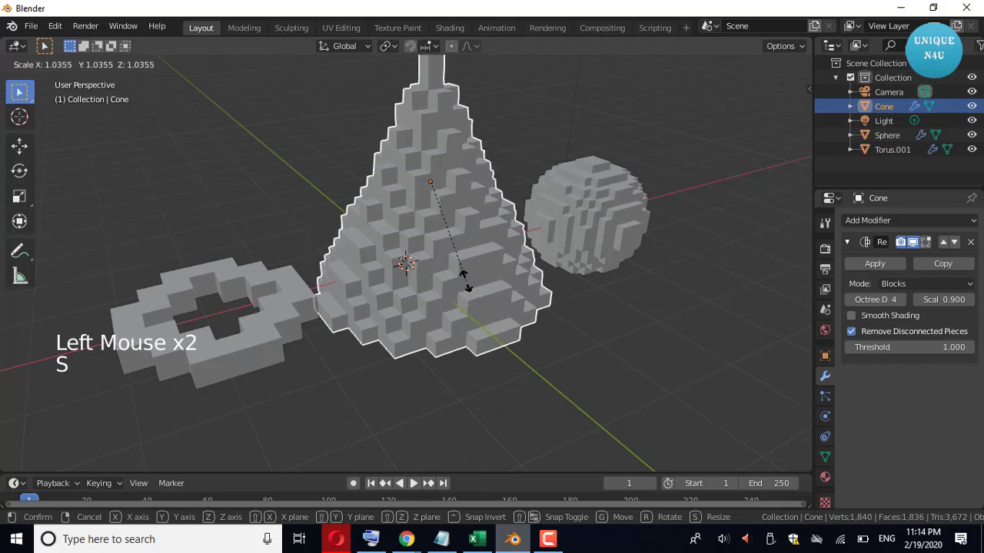
{"action": "scroll", "scroll_direction": "up", "scroll_amount": 3}
{"action": "key", "text": "g"}
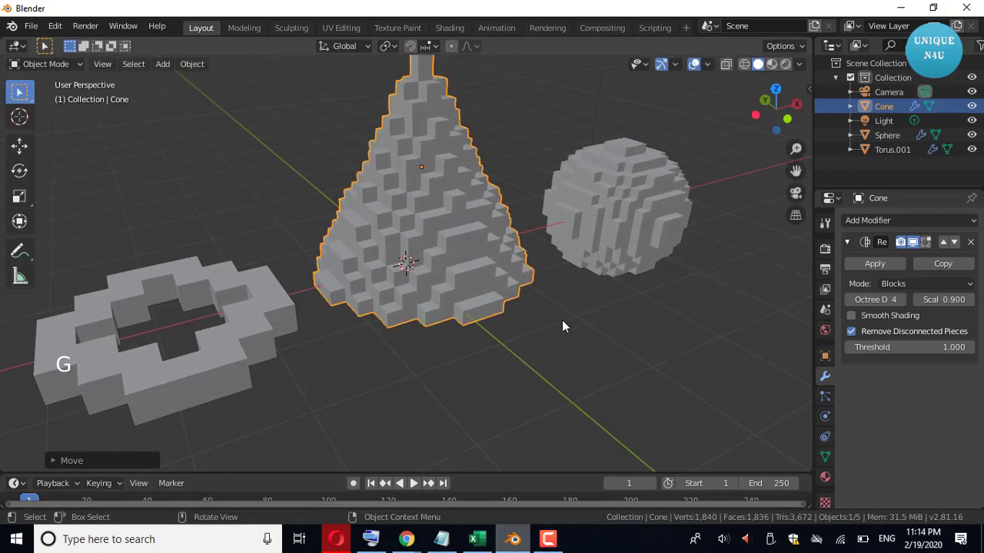
{"action": "scroll", "scroll_direction": "down", "scroll_amount": 3}
- Raise the cone's Remesh octree depth to 5 for finer blocks and deselect it
{"action": "left_click", "coordinate": [567, 322]}
{"action": "scroll", "scroll_direction": "up", "scroll_amount": 3}
{"action": "left_click", "coordinate": [455, 269]}
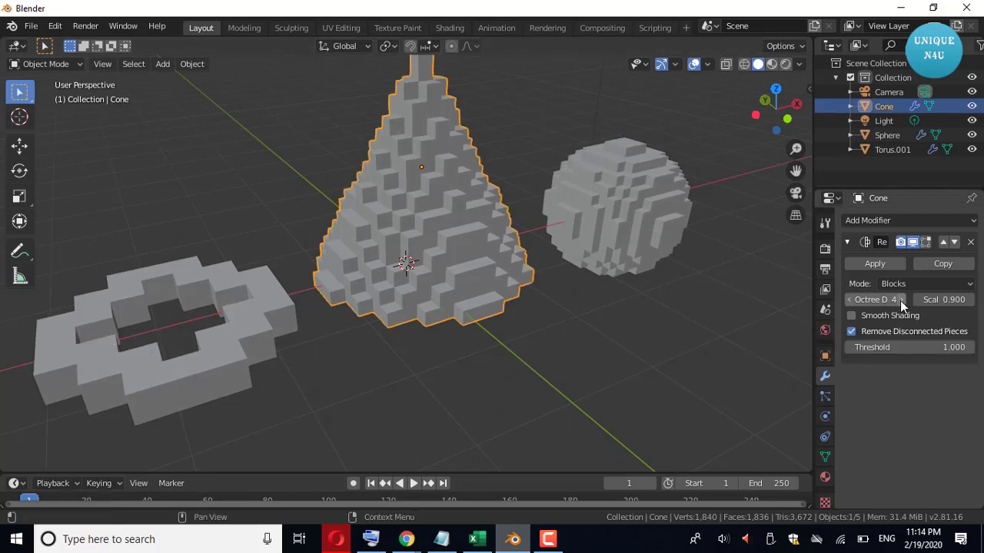
{"action": "left_click", "coordinate": [904, 309]}
{"action": "left_click", "coordinate": [673, 346]}
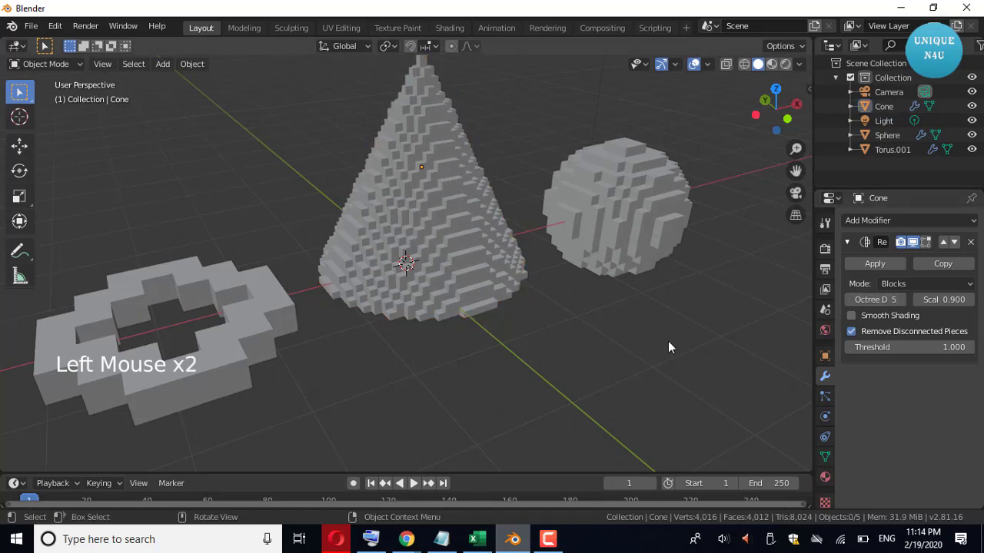
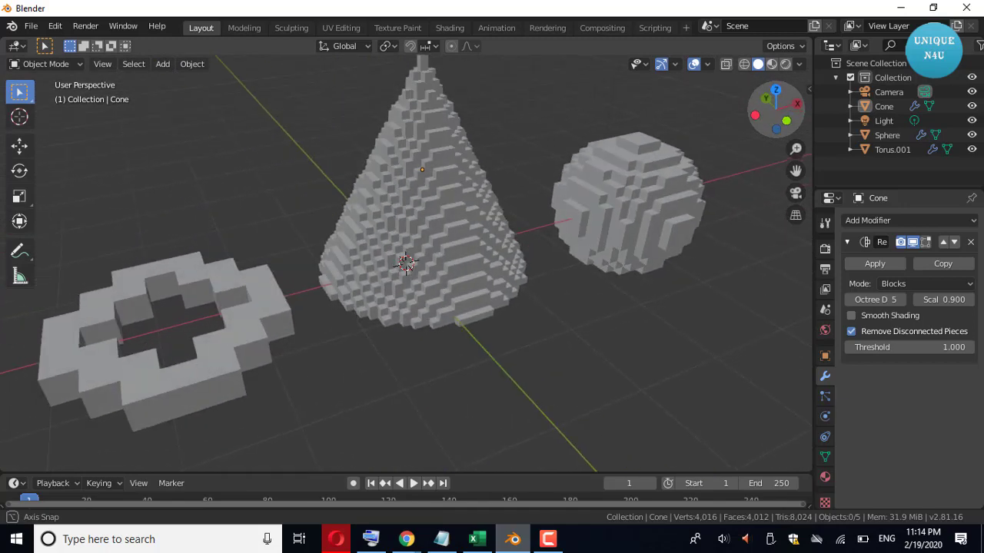
{"action": "scroll", "scroll_direction": "down", "scroll_amount": 3}
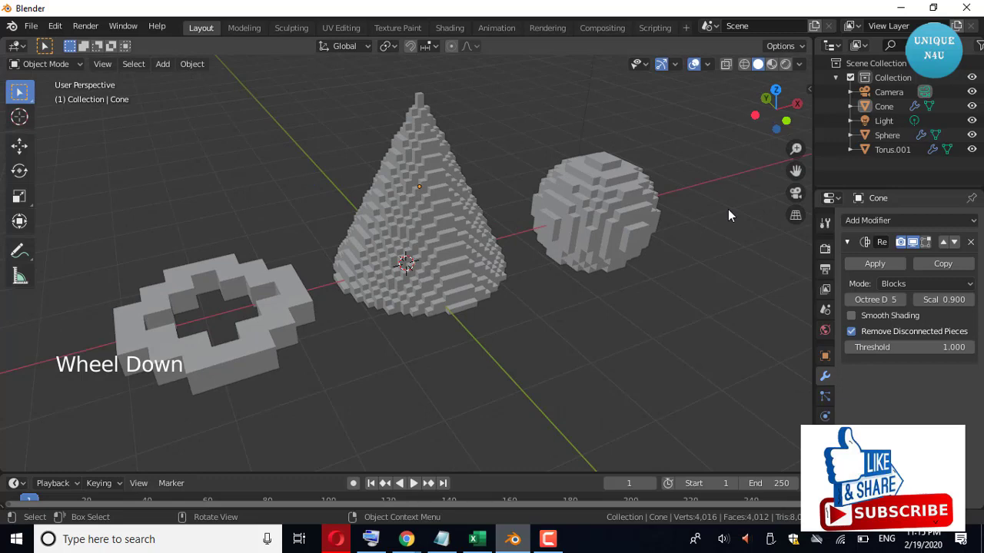
{"action": "scroll", "scroll_direction": "up", "scroll_amount": 3}
{"action": "scroll", "scroll_direction": "down", "scroll_amount": 3}
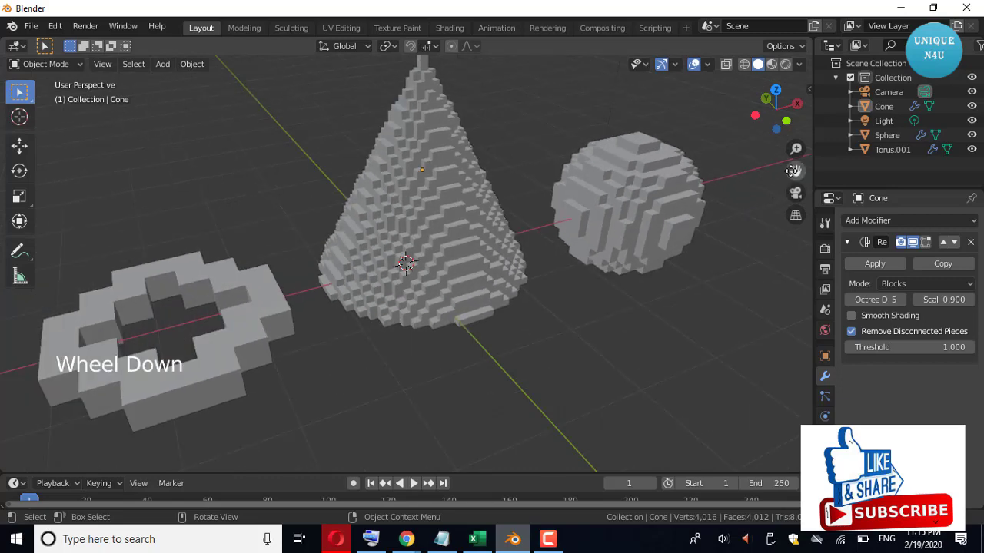